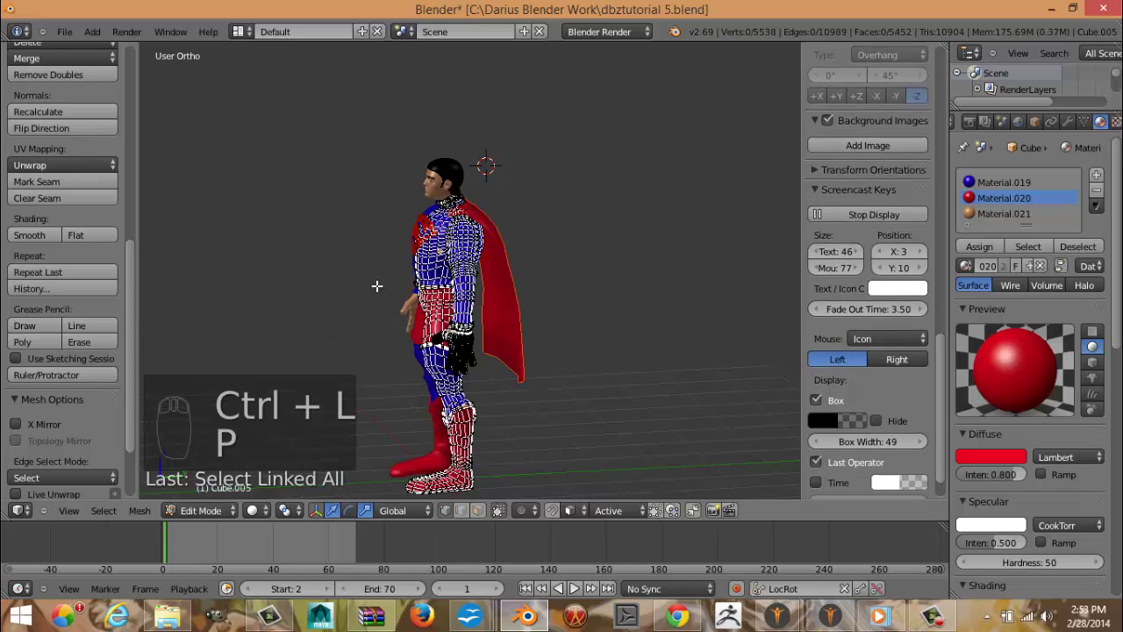
Leave editing of the suit mesh and make the super_man_face head-and-hair object active, closing in on the face.
key("Tab")
middle_click(546, 310)
left_click(525, 302)
right_click(307, 220)
middle_click(496, 288)
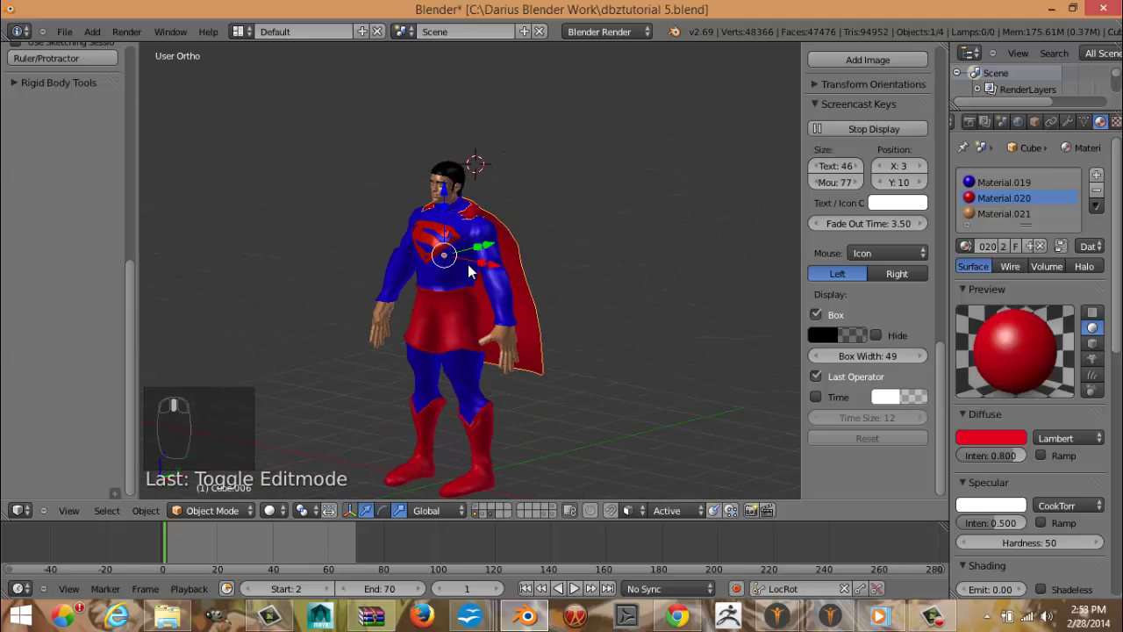
middle_click(475, 272)
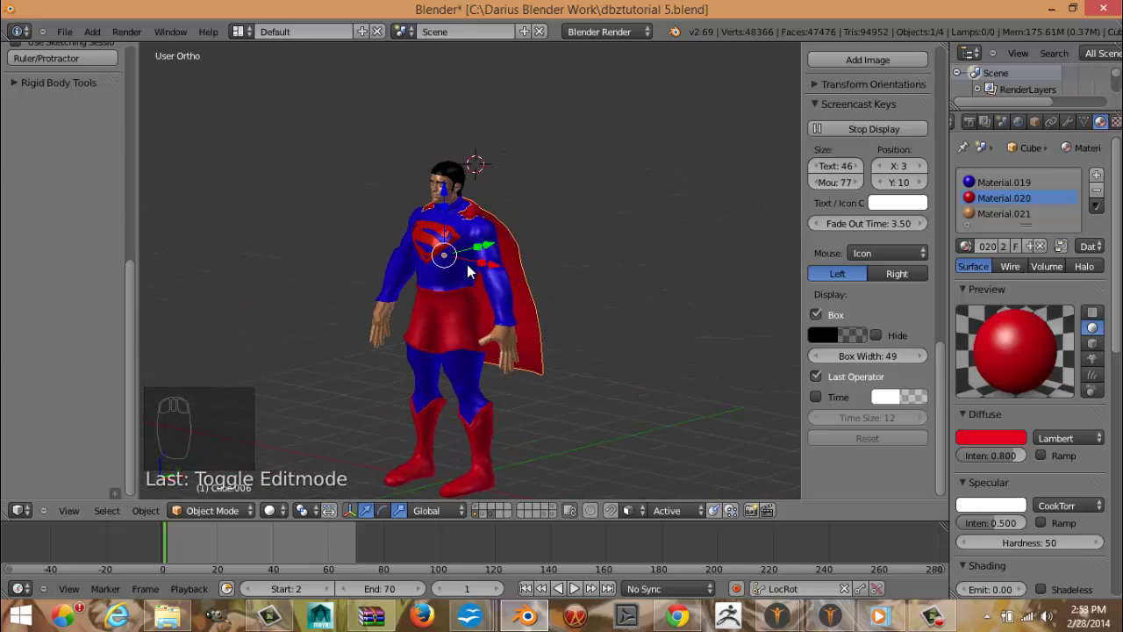
left_click_drag(427, 196, 555, 127)
right_click(554, 126)
key("Tab")
key("Tab")
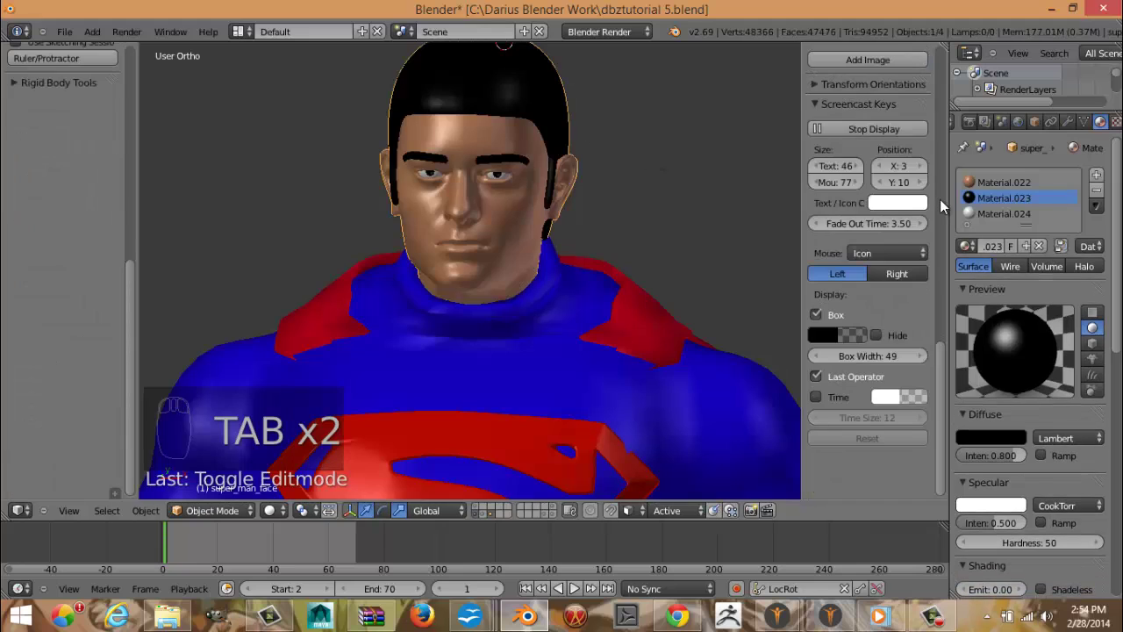
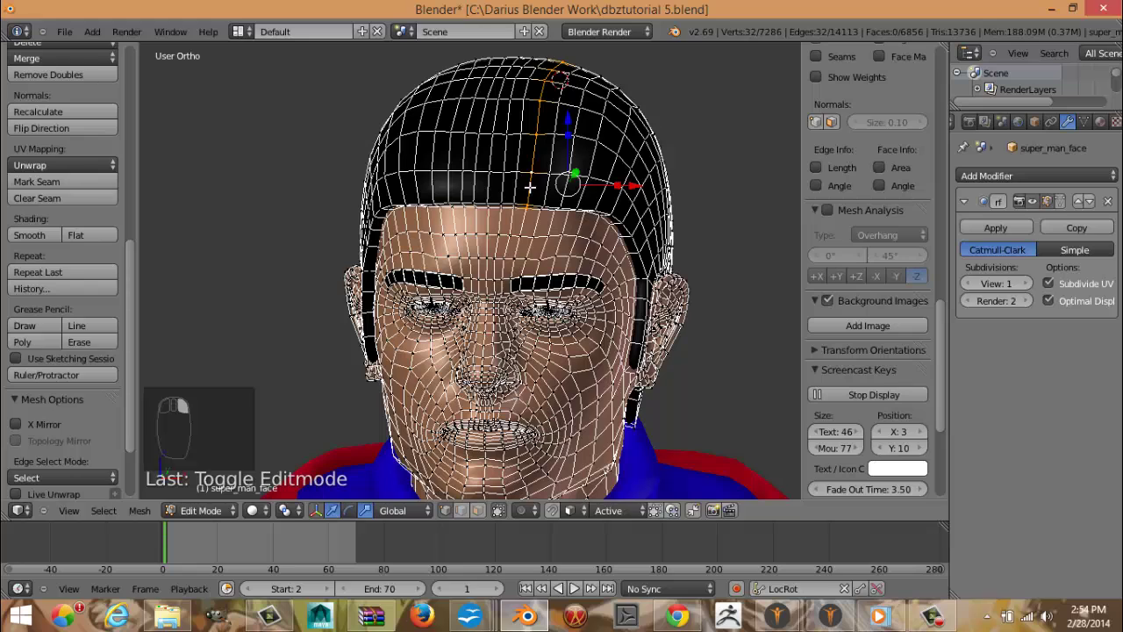
Push the hair-part edge loop inward to form a narrow groove from hairline to crown, then leave editing.
key("ctrl+b")
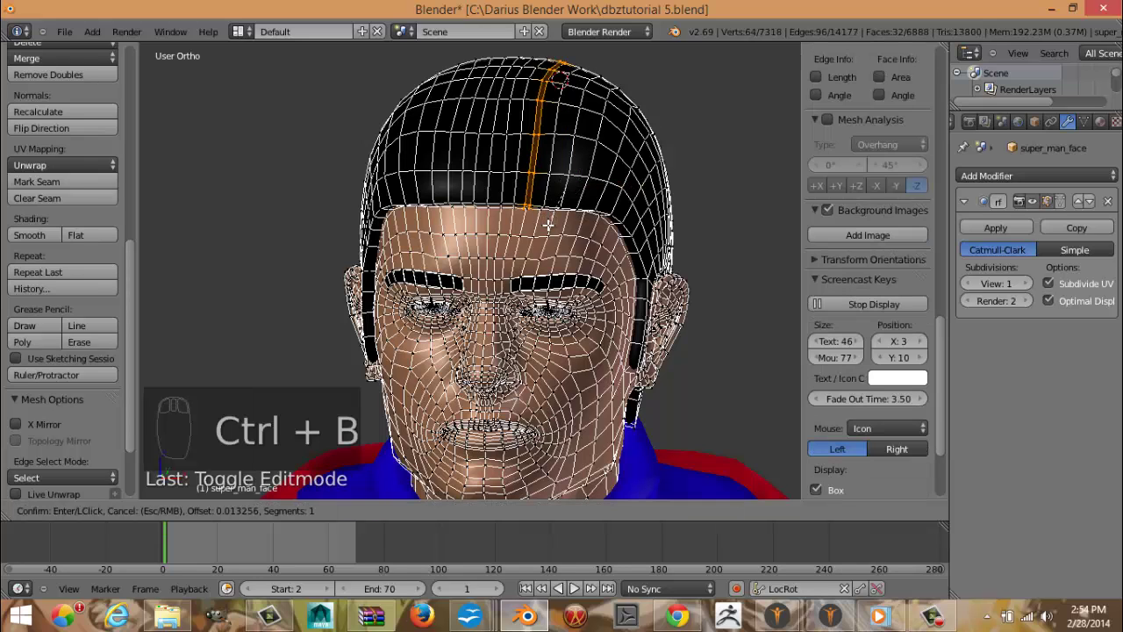
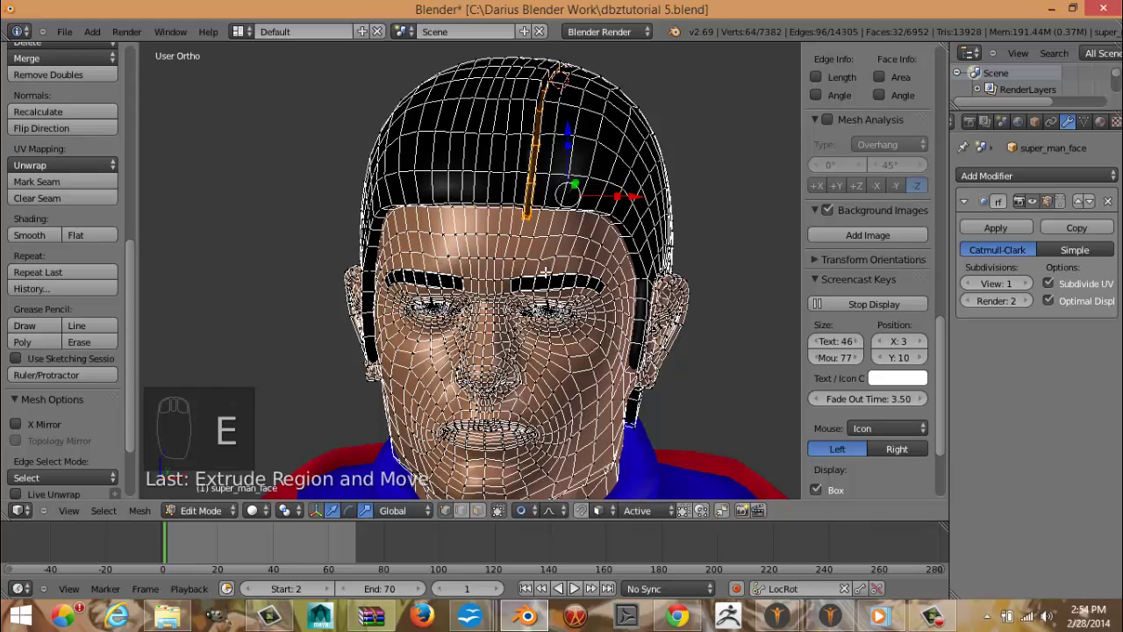
key("s")
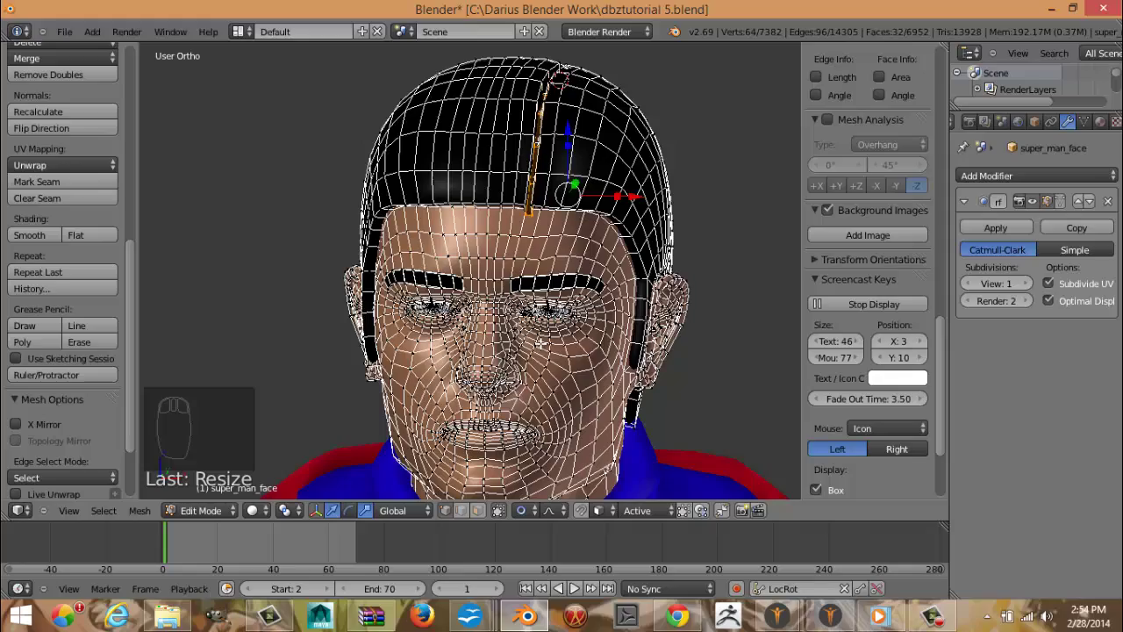
key("KP_1")
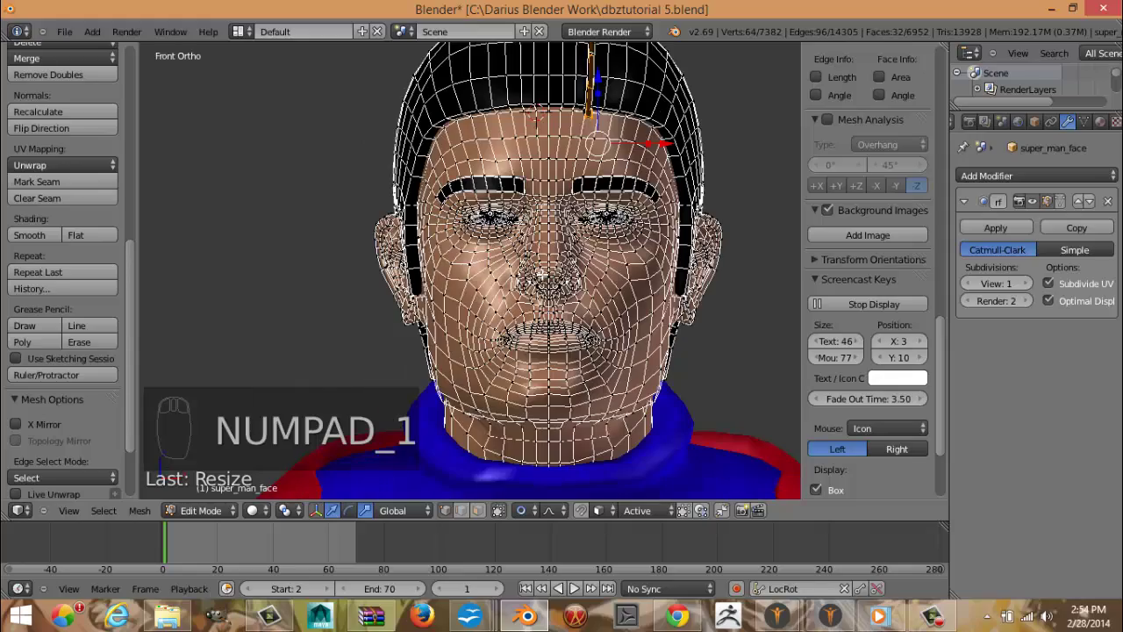
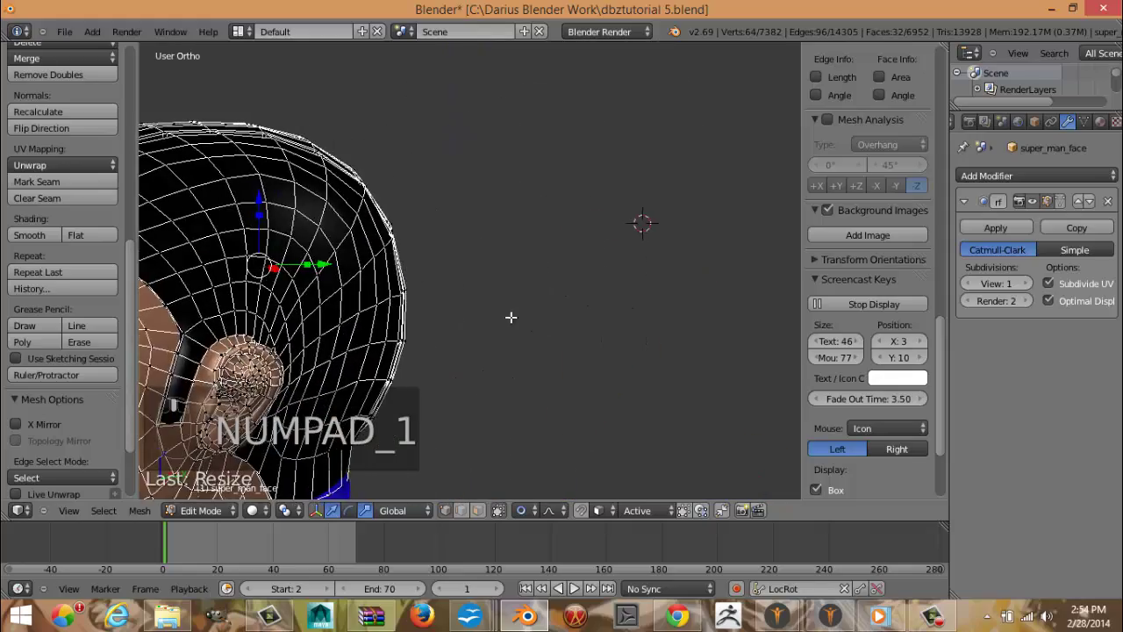
key("Tab")
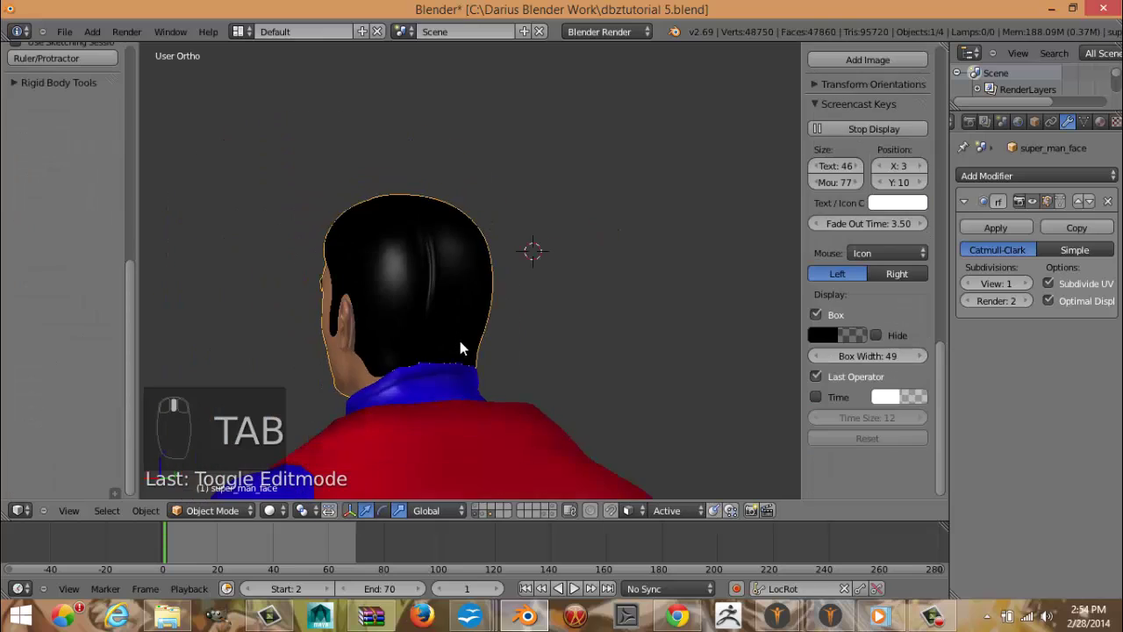
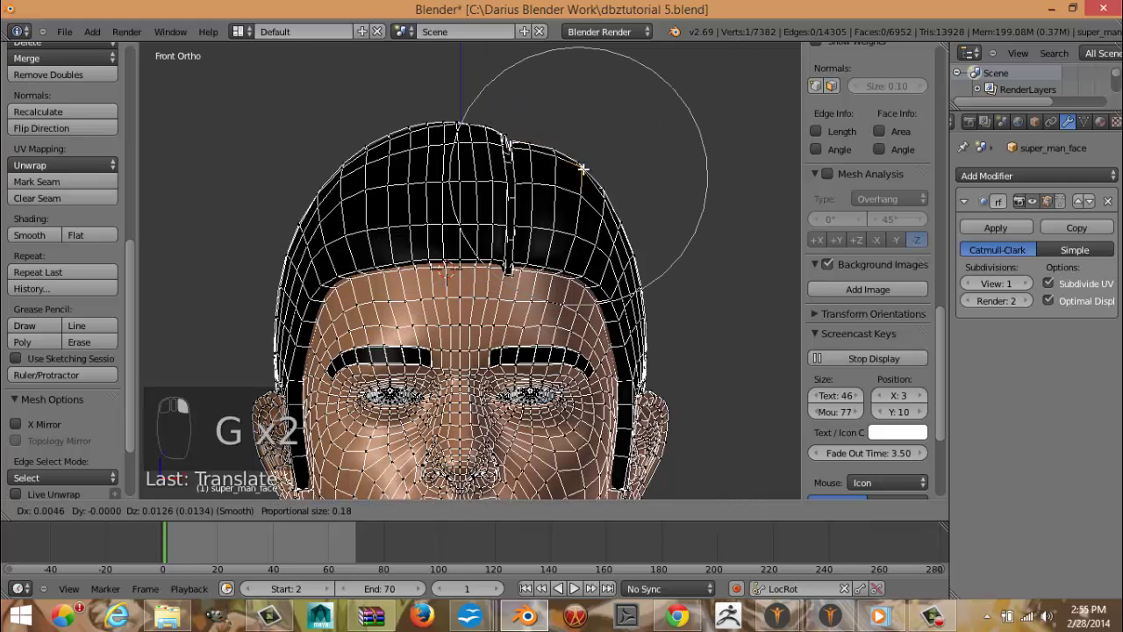
Finish reshaping the hair around the parting and leave editing, checking the dip from the side.
key("Tab")
middle_click(590, 224)
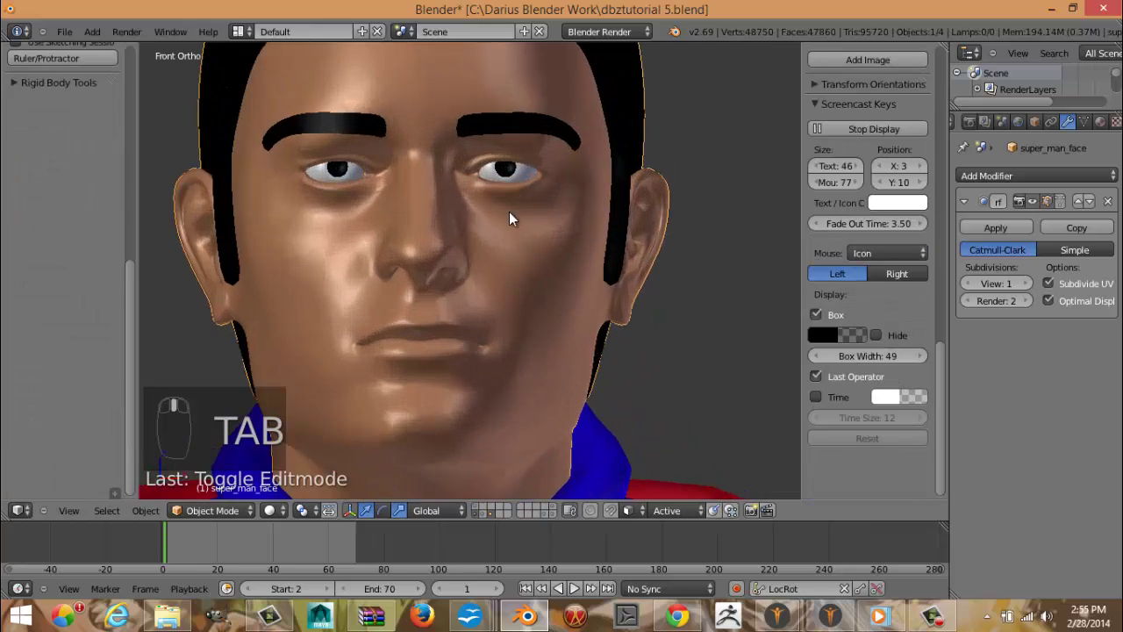
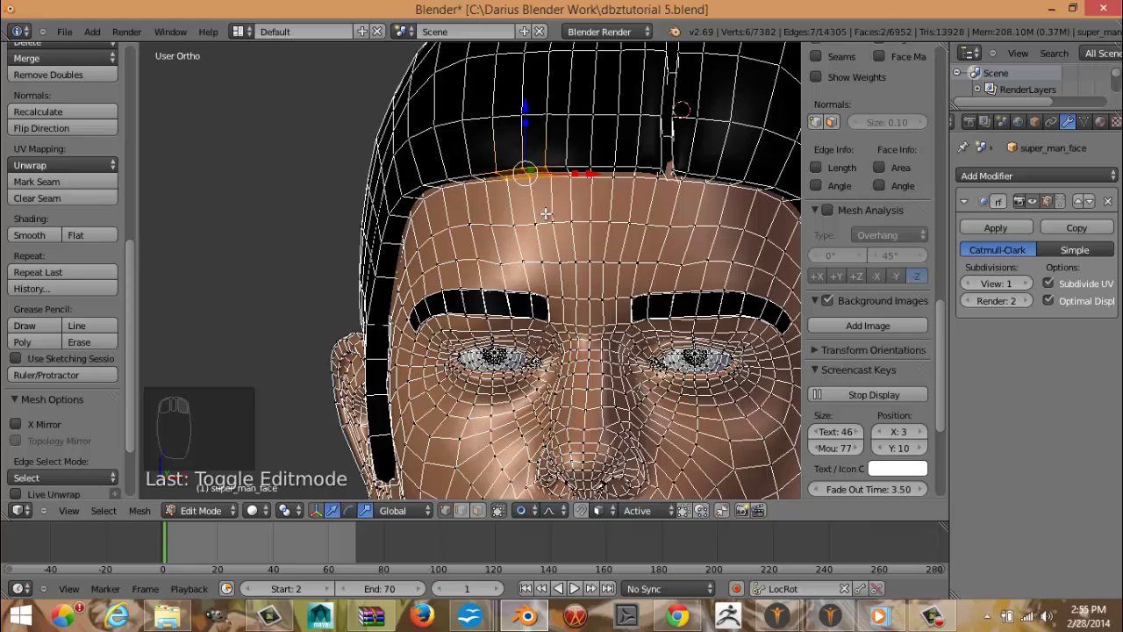
Extrude the hairline edge downward in several segments to start the forehead curl.
key("e")
key("r")
key("e")
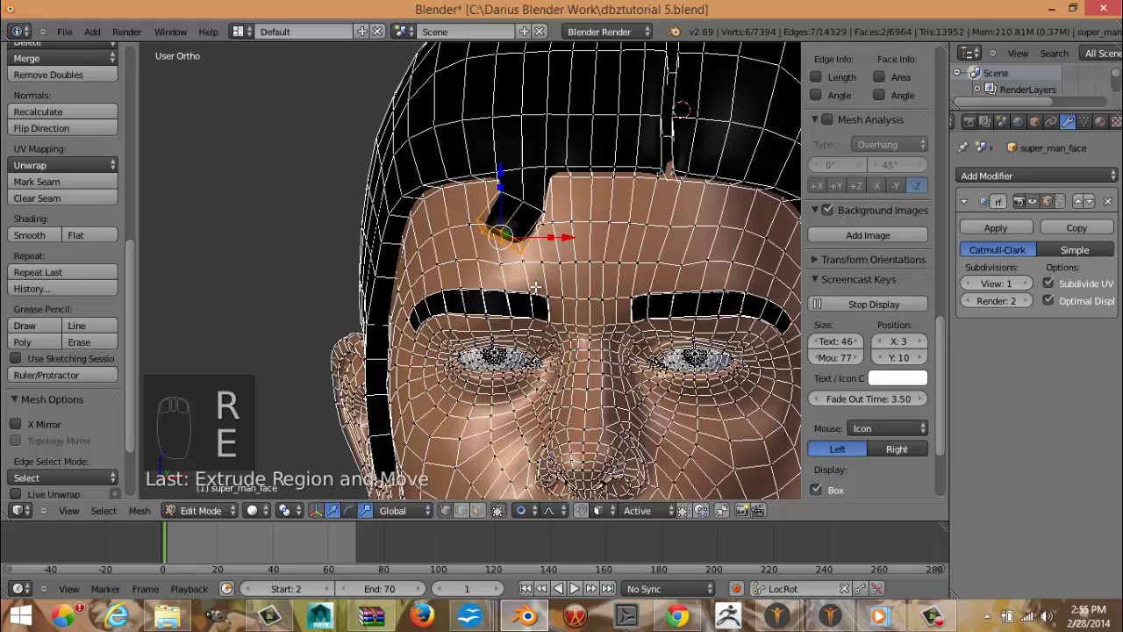
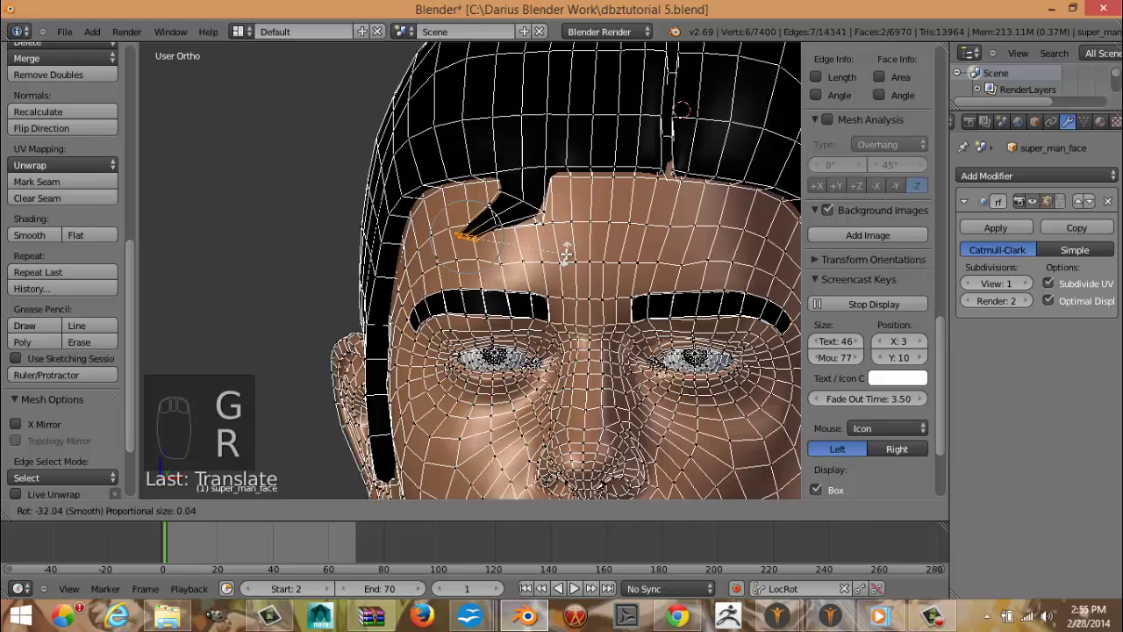
key("e")
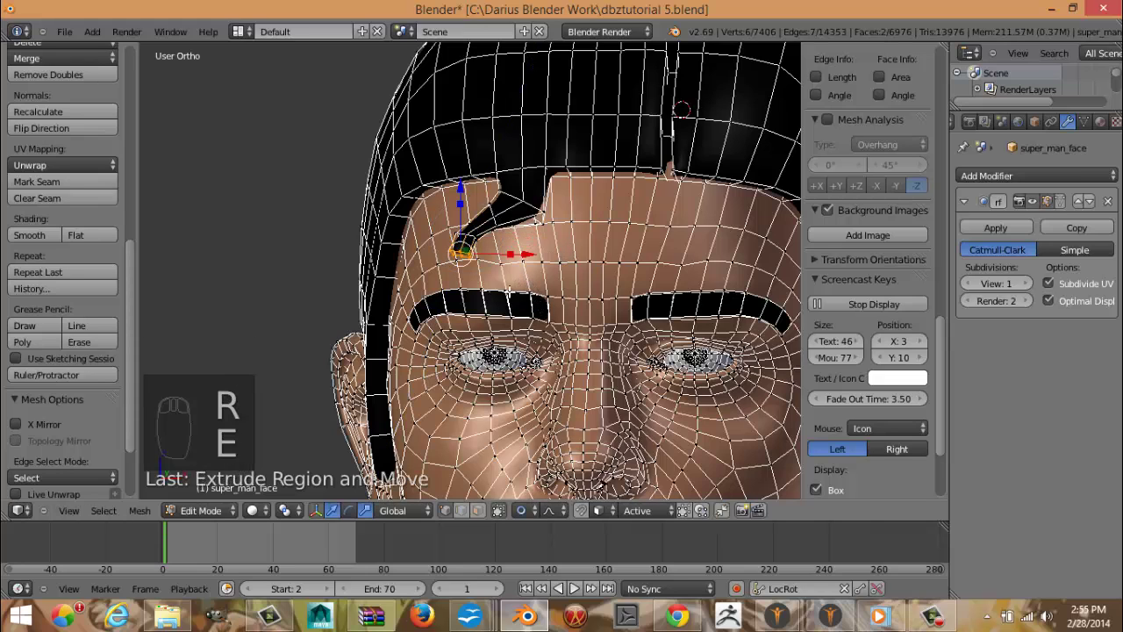
Bend and extend the curl tip into a hook over the forehead, then leave editing and view from the front.
key("g")
key("r")
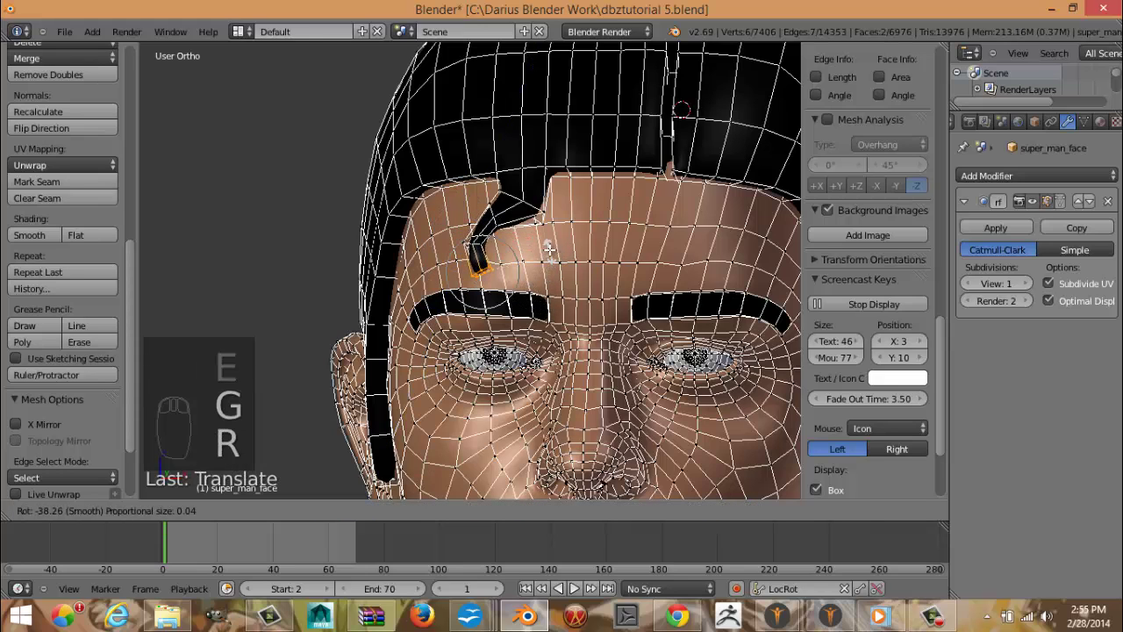
key("s")
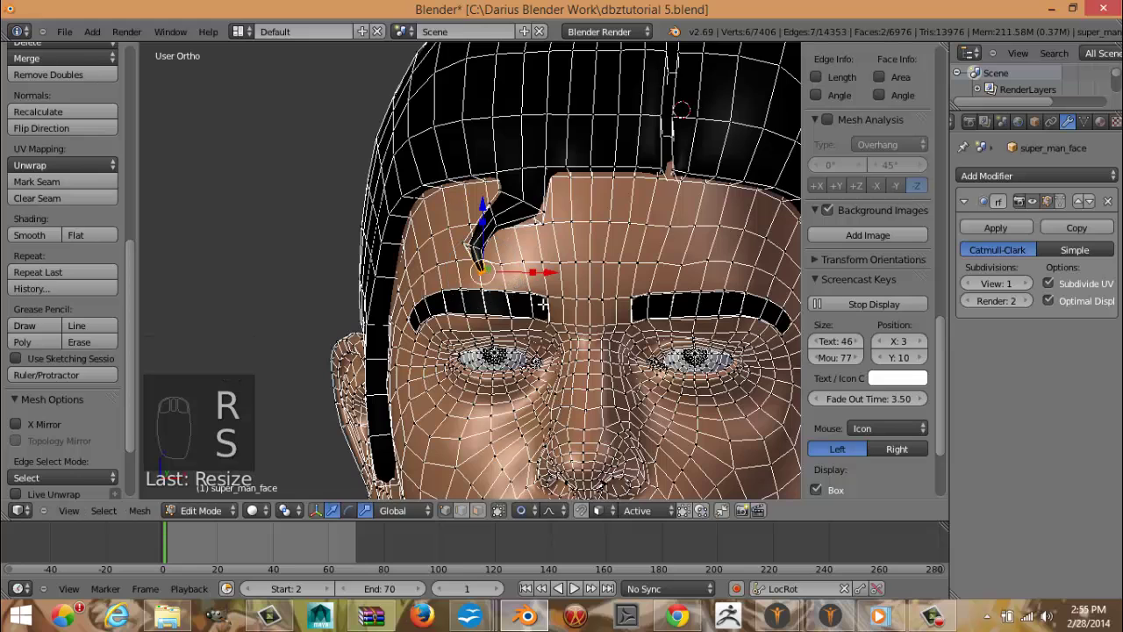
key("Tab")
left_click_drag(547, 307, 545, 309)
left_click_drag(517, 300, 583, 315)
key("KP_1")
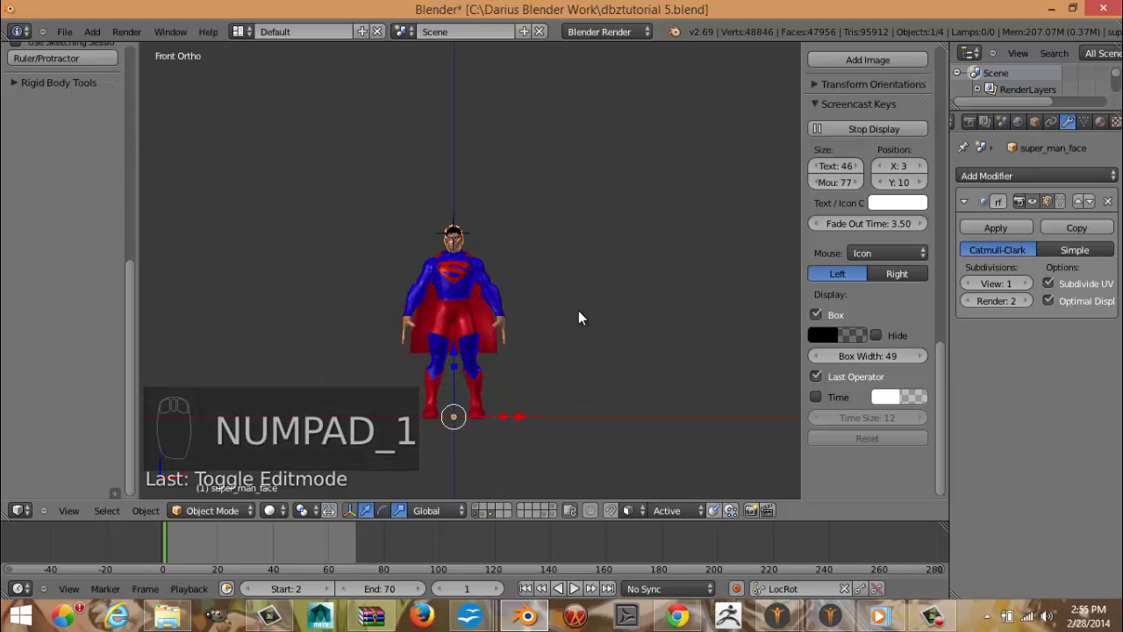
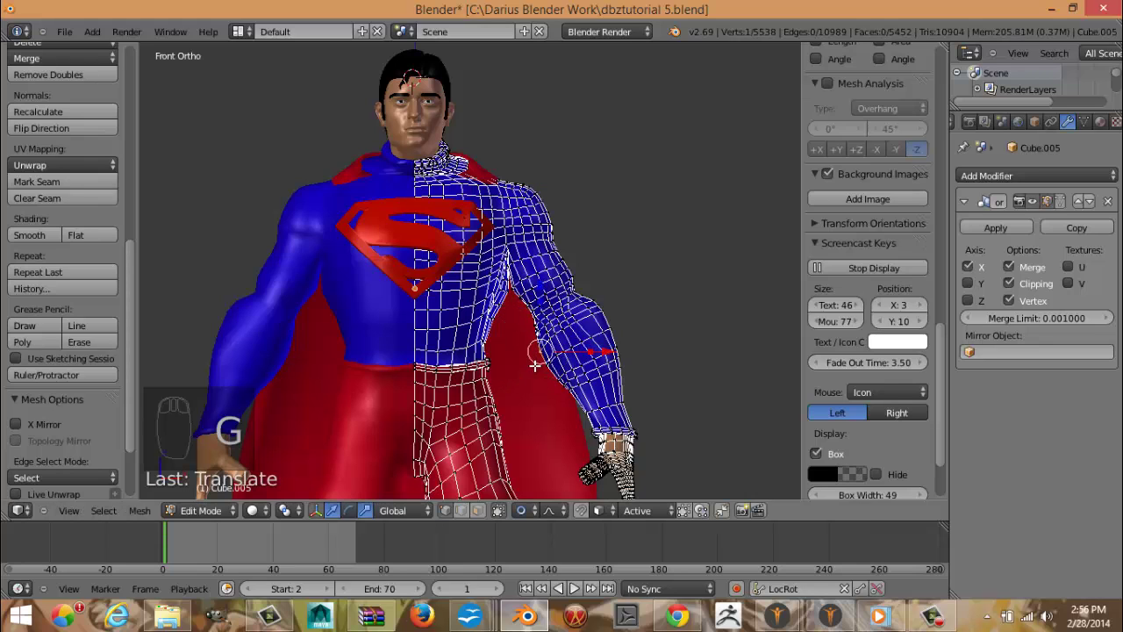
Grab cape vertices beside the right arm on the suit mesh and move them slightly.
right_click(561, 372)
key("g")
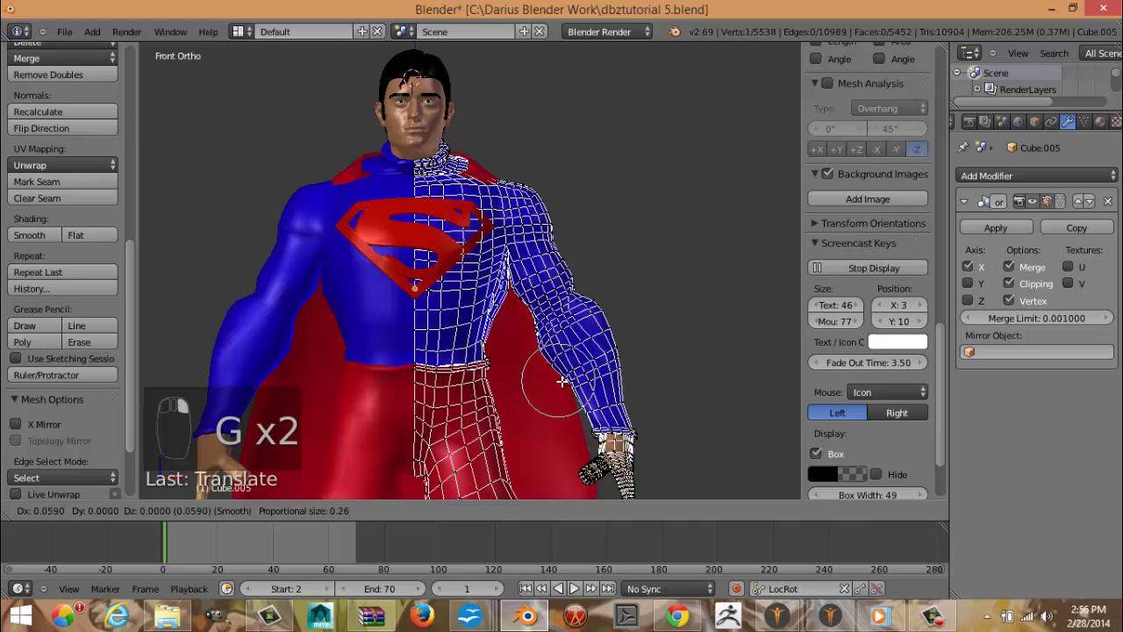